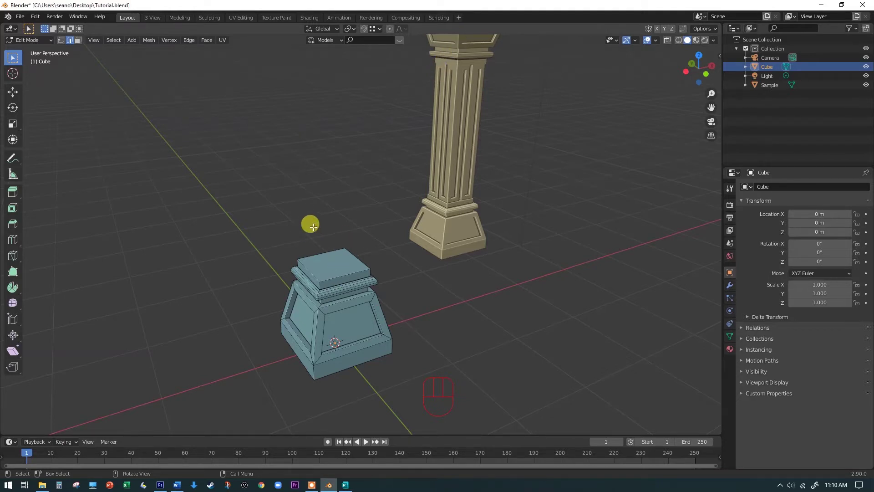
Re-enter mesh editing on the base in face-select mode and select its top face
{"action": "key", "text": "Tab"}
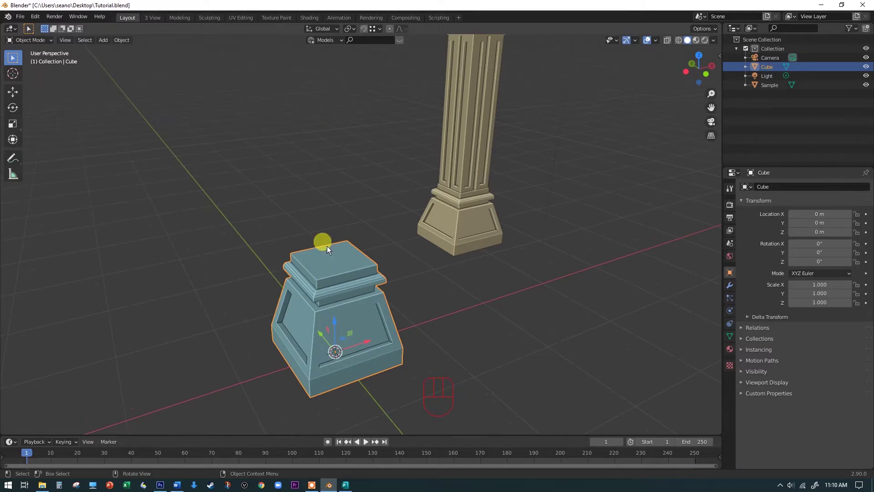
{"action": "key", "text": "Tab"}
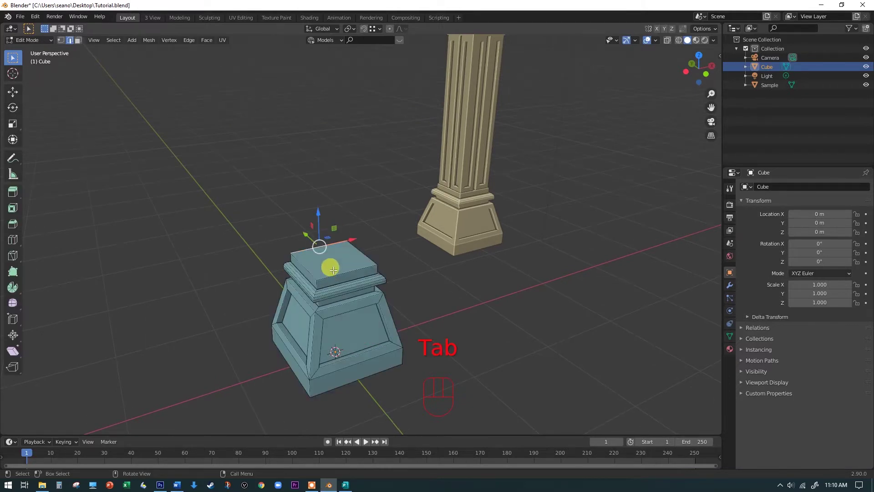
{"action": "key", "text": "3"}
{"action": "left_click", "coordinate": [330, 261]}
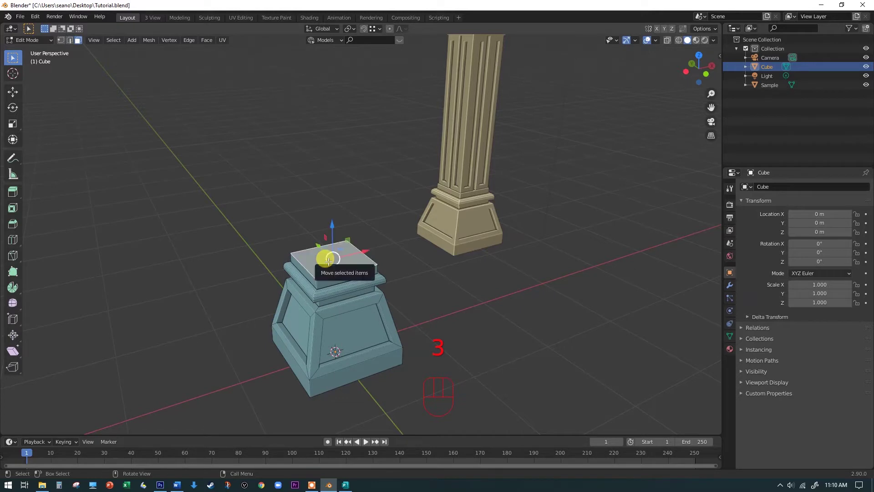
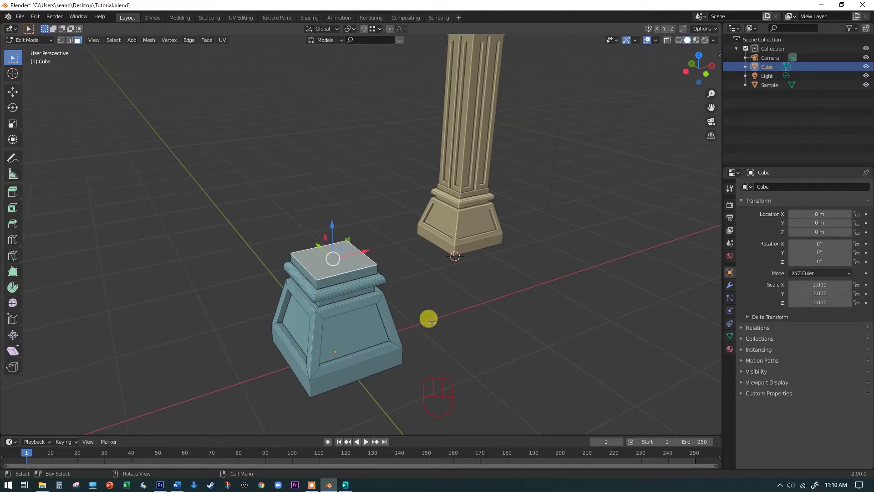
Snap the 3D cursor to the selected top face of the base via Cursor to Selected
{"action": "key", "text": "shift+s"}
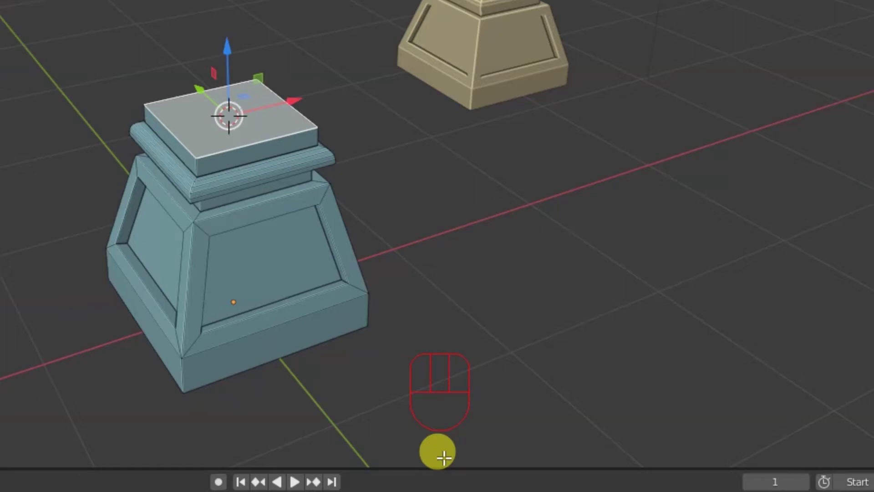
Return to Object Mode and bring up the Add menu to place a new cube at the cursor
{"action": "key", "text": "Tab"}
{"action": "left_click_drag", "start_coordinate": [347, 200], "coordinate": [410, 303]}
{"action": "middle_click", "coordinate": [435, 300]}
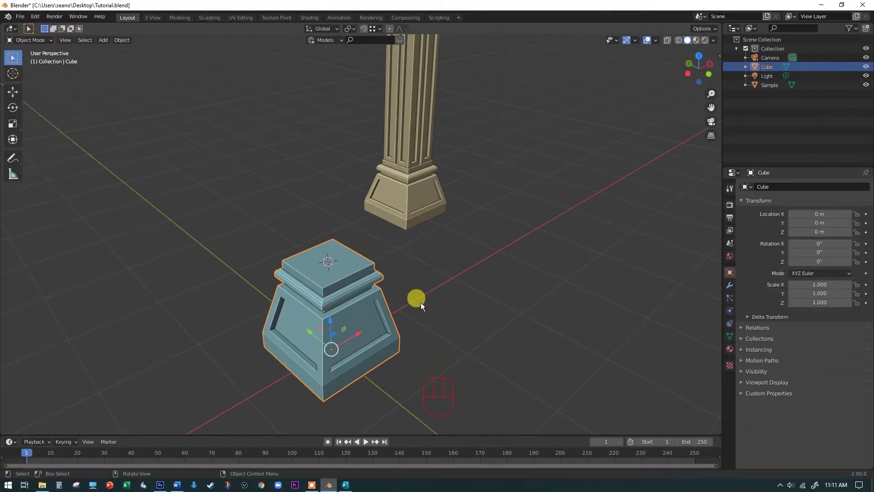
{"action": "key", "text": "shift+a"}
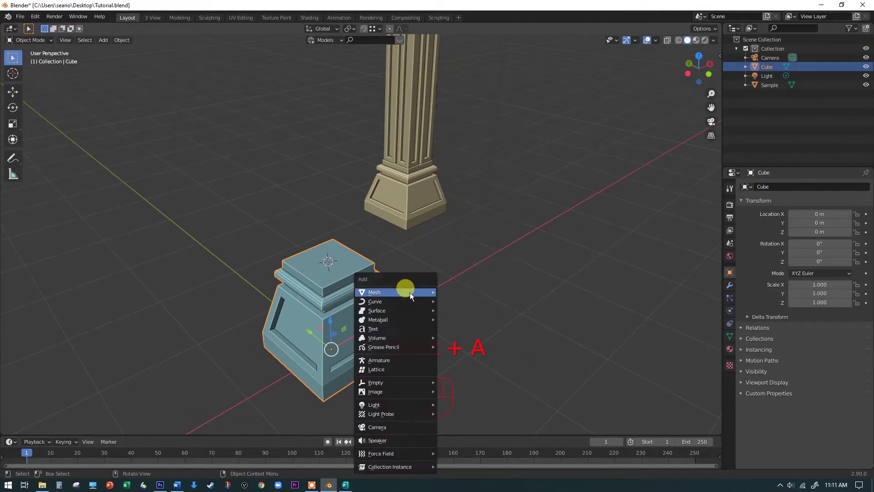
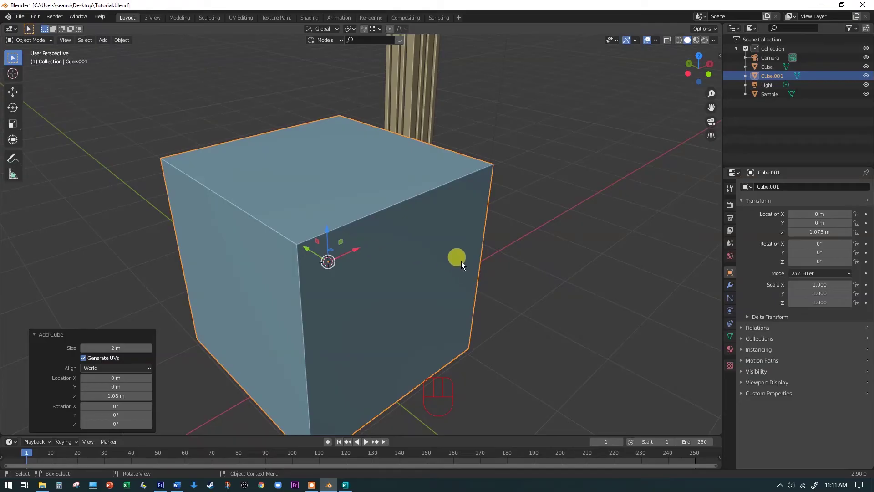
Edit the new cube Cube.001 and scale it down into a small block on the base
{"action": "key", "text": "Tab"}
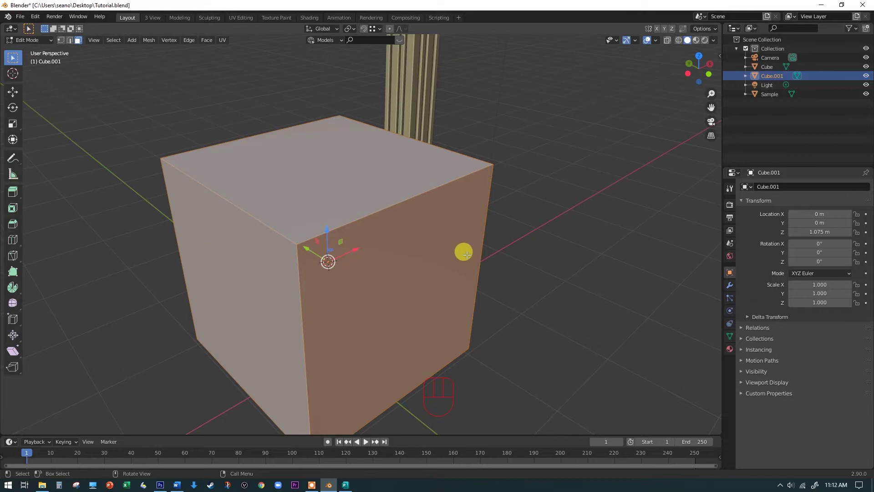
{"action": "key", "text": "s"}
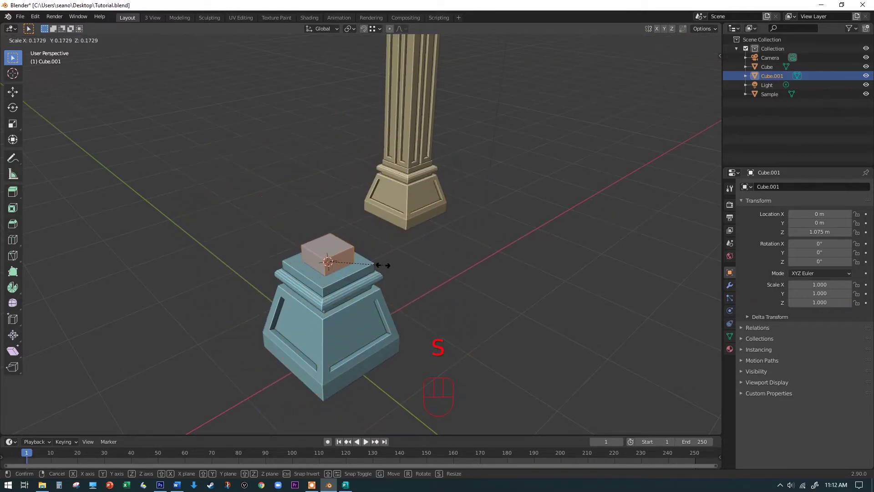
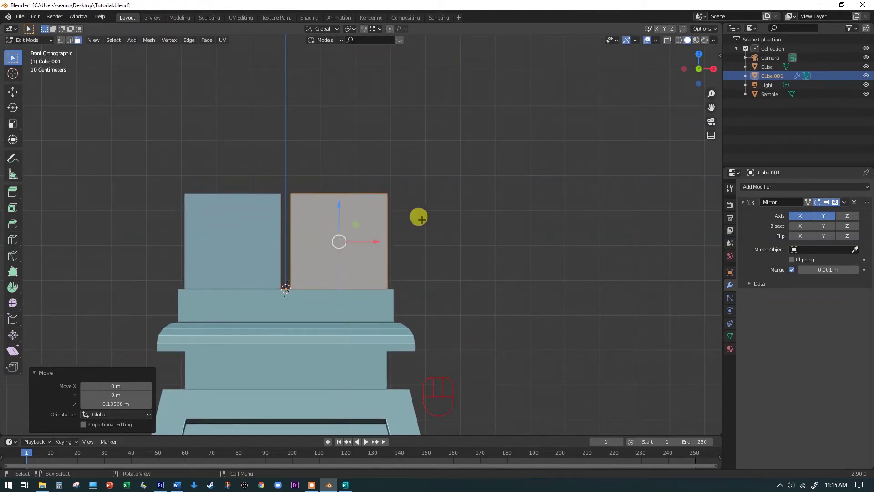
Orbit to the four mirrored blocks and clear stray face selections on the original block
{"action": "left_click_drag", "start_coordinate": [479, 230], "coordinate": [443, 267]}
{"action": "middle_click", "coordinate": [455, 270]}
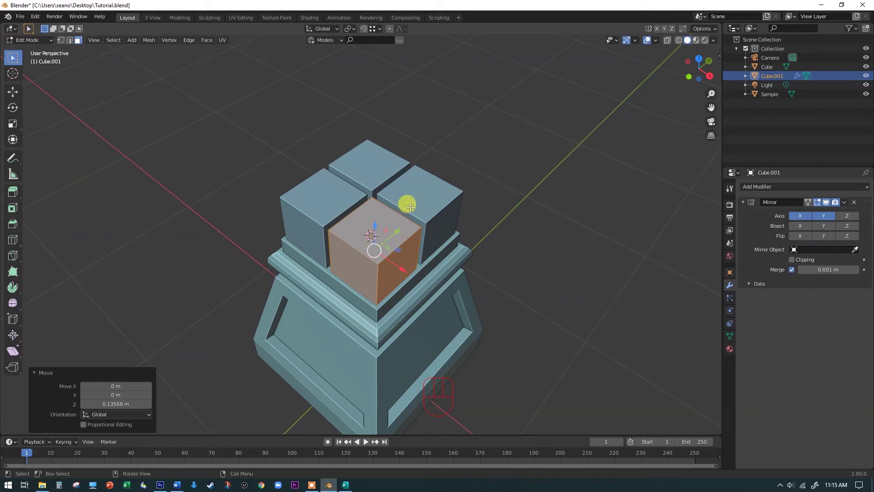
{"action": "left_click", "coordinate": [413, 207]}
{"action": "double_click", "coordinate": [418, 202]}
{"action": "left_click_drag", "start_coordinate": [374, 170], "coordinate": [354, 182]}
{"action": "left_click", "coordinate": [376, 161]}
{"action": "left_click", "coordinate": [373, 173]}
{"action": "left_click", "coordinate": [362, 176]}
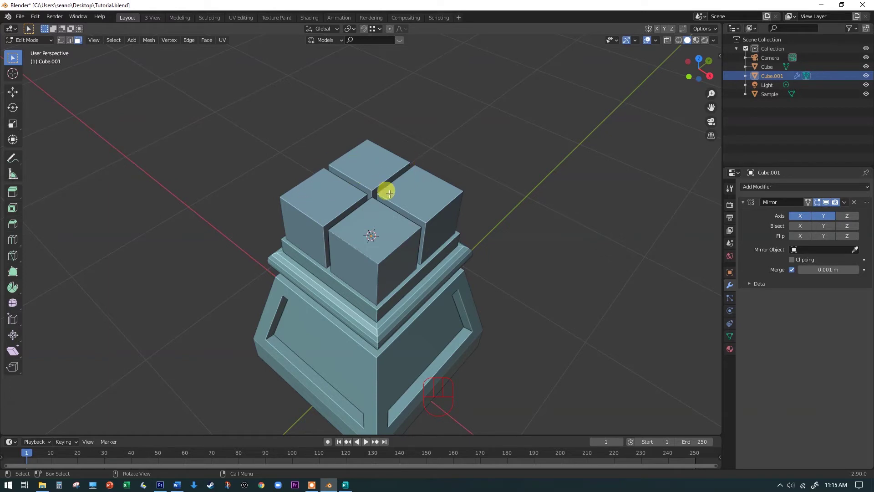
Select only the top face of the original block, ready to be moved
{"action": "left_click", "coordinate": [370, 220]}
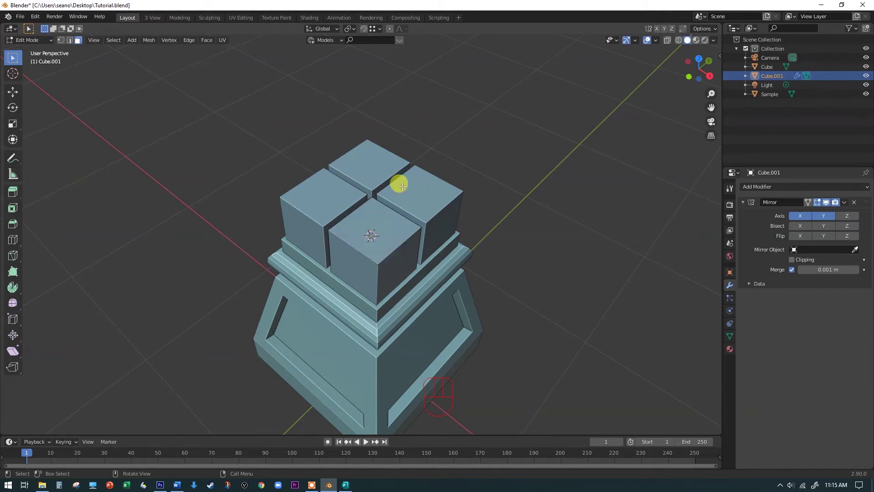
{"action": "left_click", "coordinate": [389, 173]}
{"action": "left_click", "coordinate": [329, 195]}
{"action": "left_click", "coordinate": [445, 200]}
{"action": "left_click", "coordinate": [383, 226]}
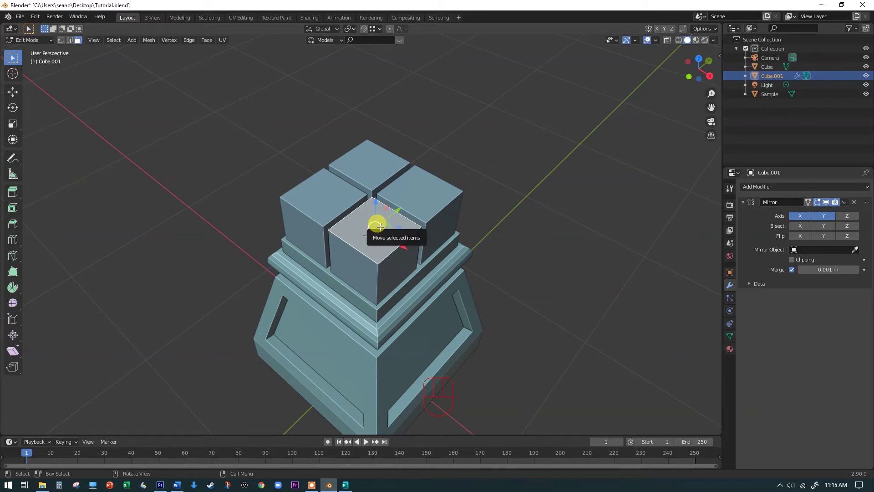
Move the top face up 2 m along Z so the four blocks form a tall shaft
{"action": "key", "text": "g"}
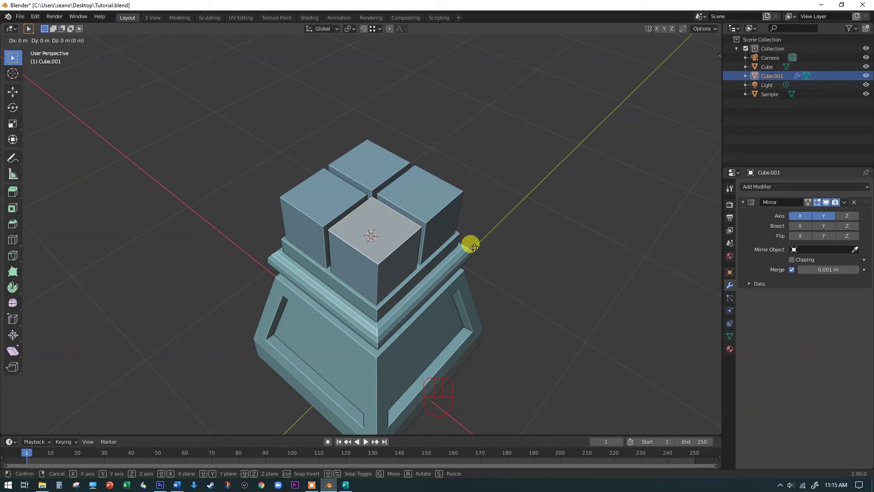
{"action": "key", "text": "z"}
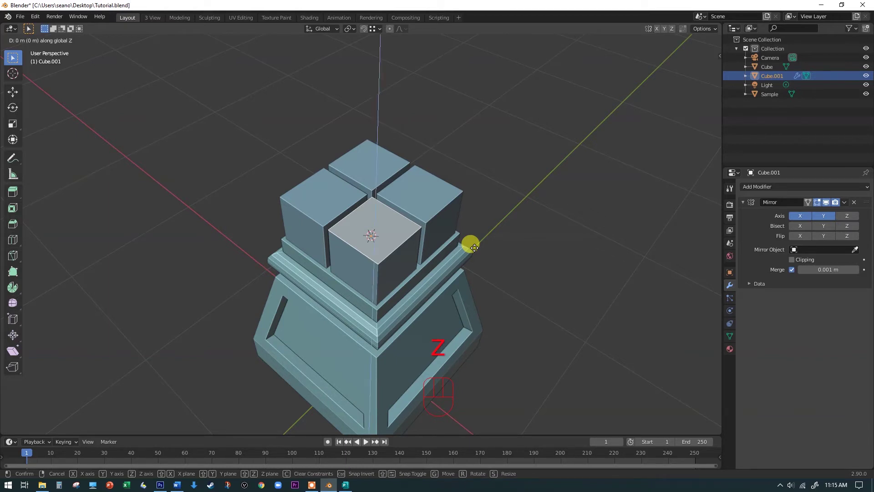
{"action": "key", "text": "2"}
{"action": "key", "text": "Return"}
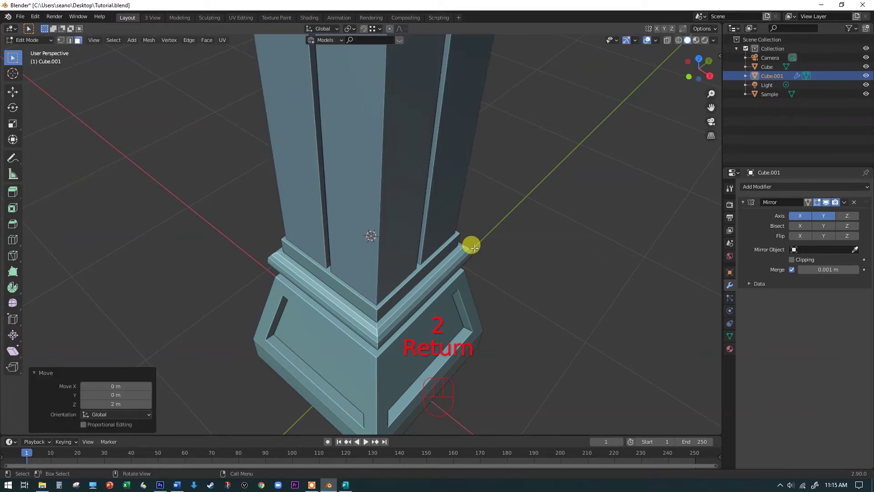
Orbit in on the shaft and select one of its tall side faces
{"action": "left_click_drag", "start_coordinate": [520, 229], "coordinate": [514, 192]}
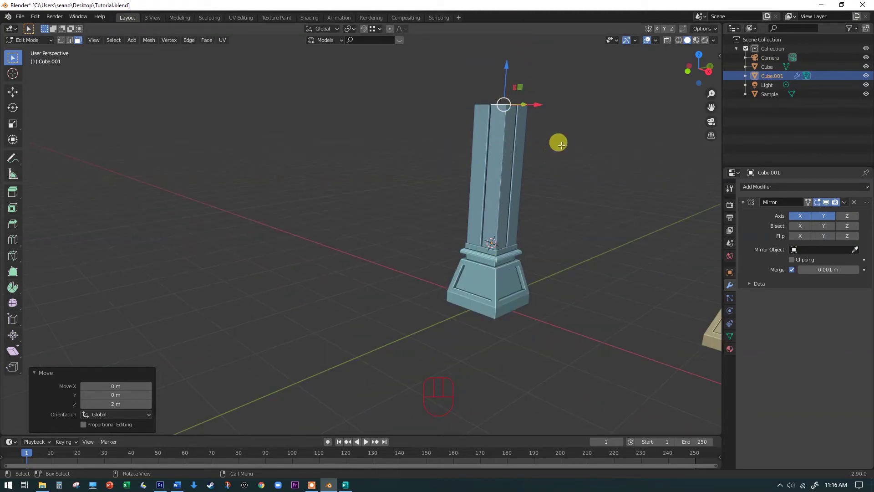
{"action": "left_click_drag", "start_coordinate": [563, 148], "coordinate": [552, 167]}
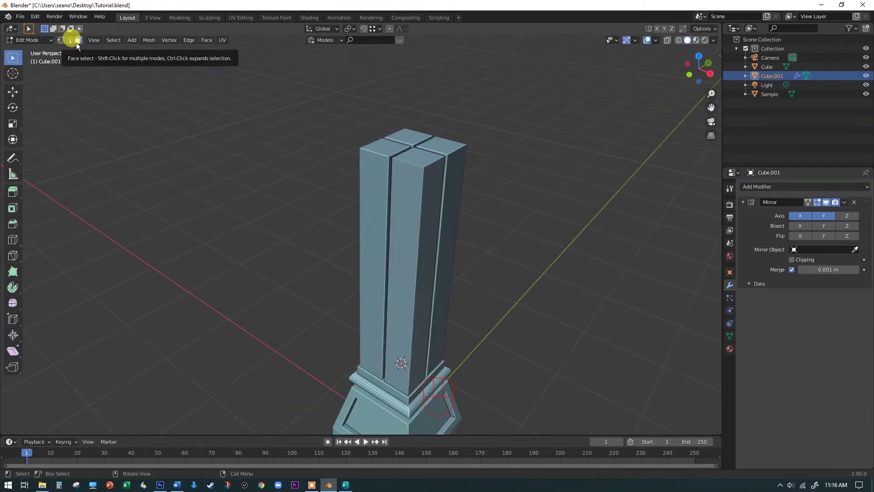
{"action": "left_click", "coordinate": [408, 216]}
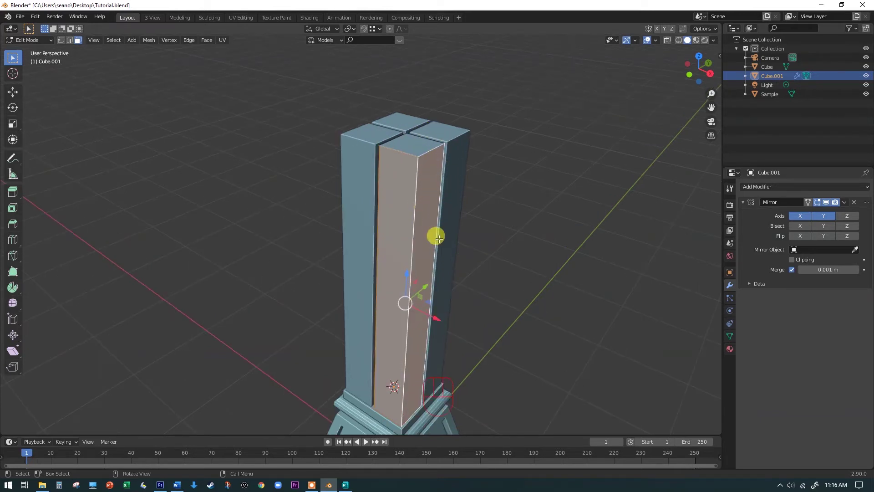
Inset the shaft's side faces with Individual enabled so each gets its own 0.06 m panel border
{"action": "key", "text": "i"}
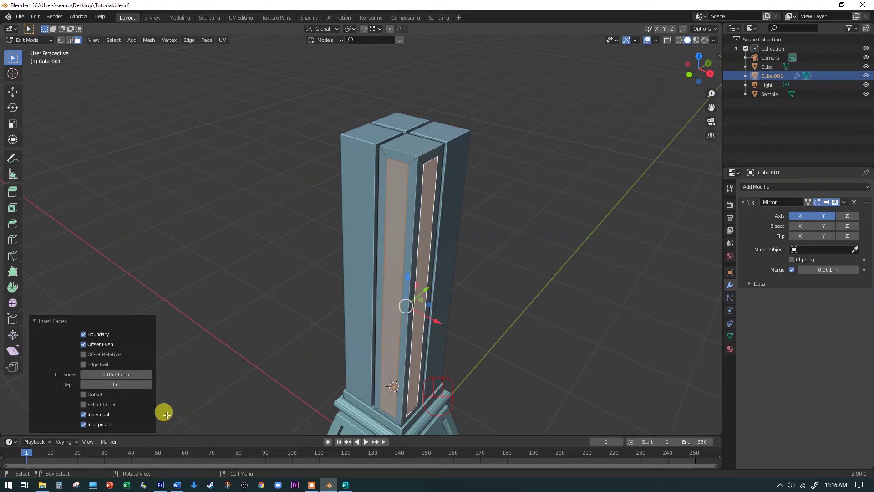
{"action": "left_click", "coordinate": [89, 416]}
{"action": "double_click", "coordinate": [89, 416]}
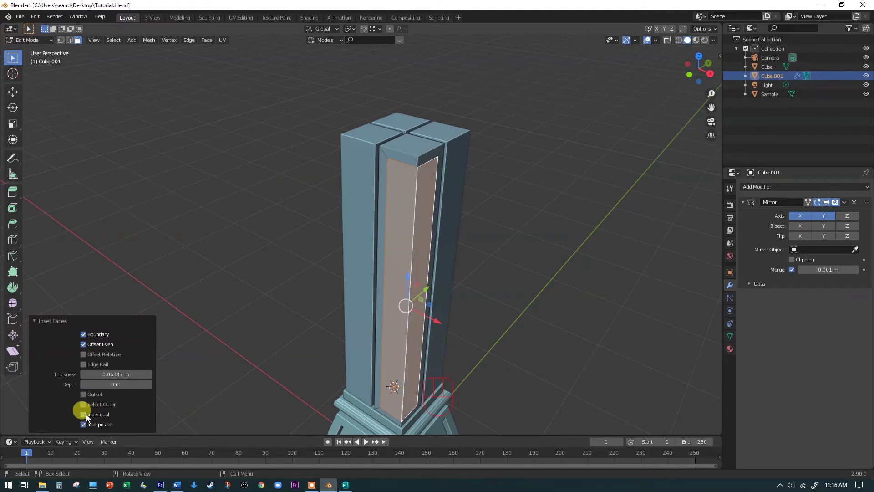
{"action": "left_click", "coordinate": [89, 415]}
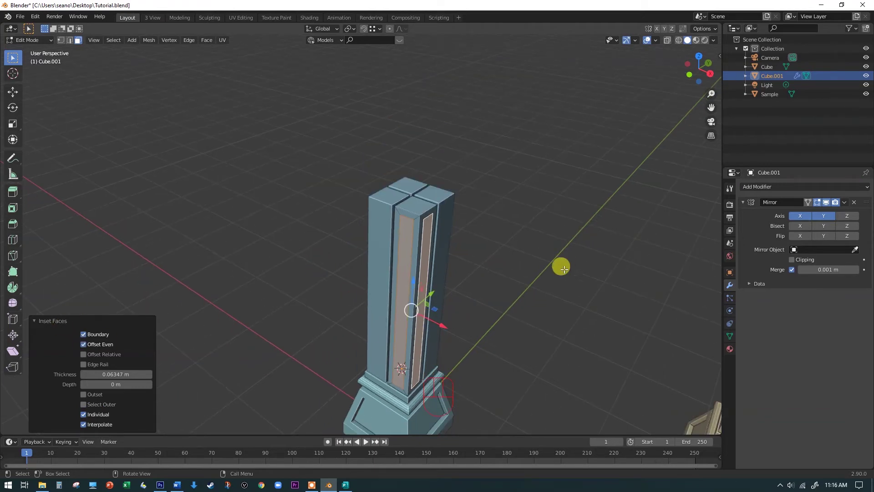
Extrude the inset panels along normals by -0.044 m so they sit recessed into the shaft
{"action": "left_click_drag", "start_coordinate": [550, 277], "coordinate": [557, 268]}
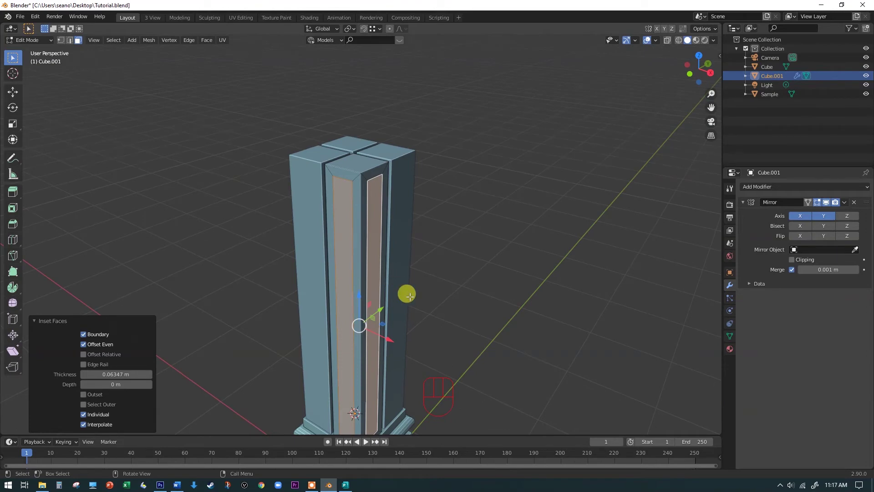
{"action": "key", "text": "alt+e"}
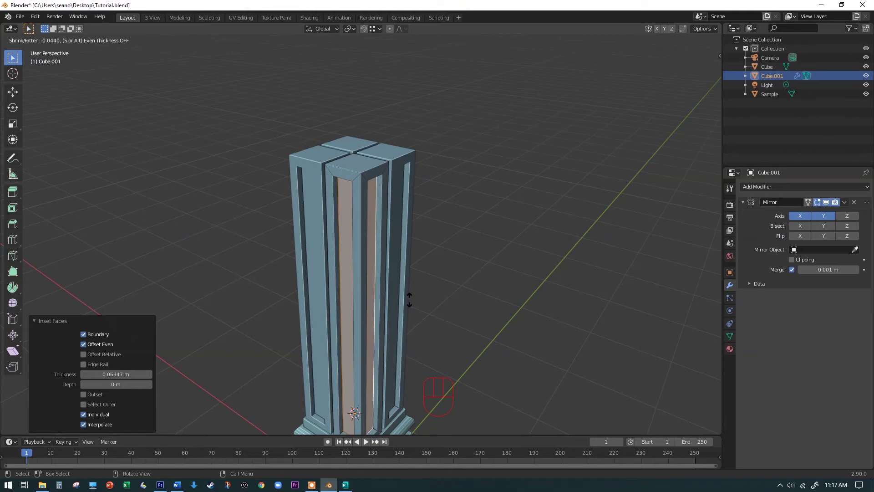
{"action": "left_click", "coordinate": [412, 300]}
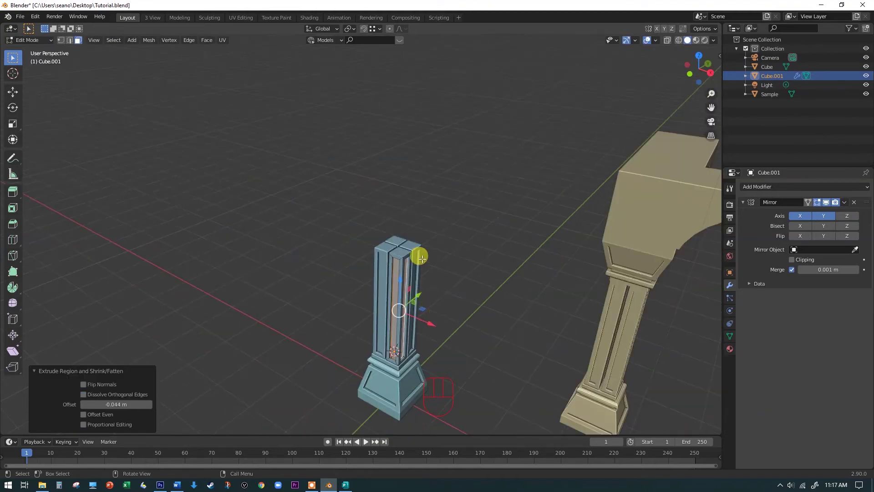
{"action": "left_click_drag", "start_coordinate": [455, 284], "coordinate": [455, 287]}
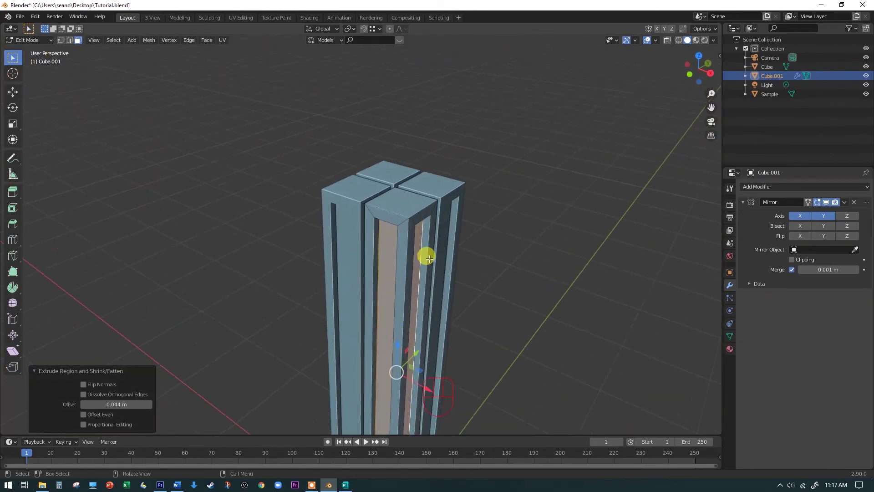
{"action": "middle_click", "coordinate": [508, 285]}
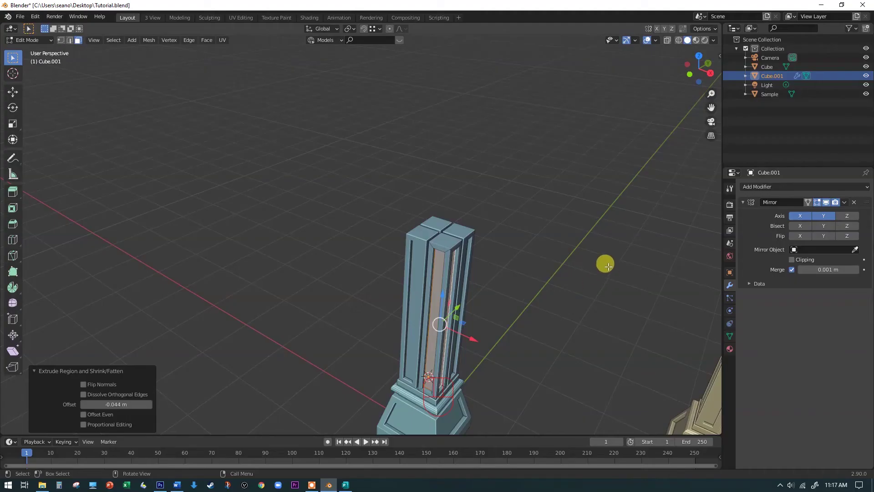
Apply the shaft's Mirror modifier so the mirrored half becomes real geometry
{"action": "key", "text": "space"}
{"action": "left_click", "coordinate": [448, 189]}
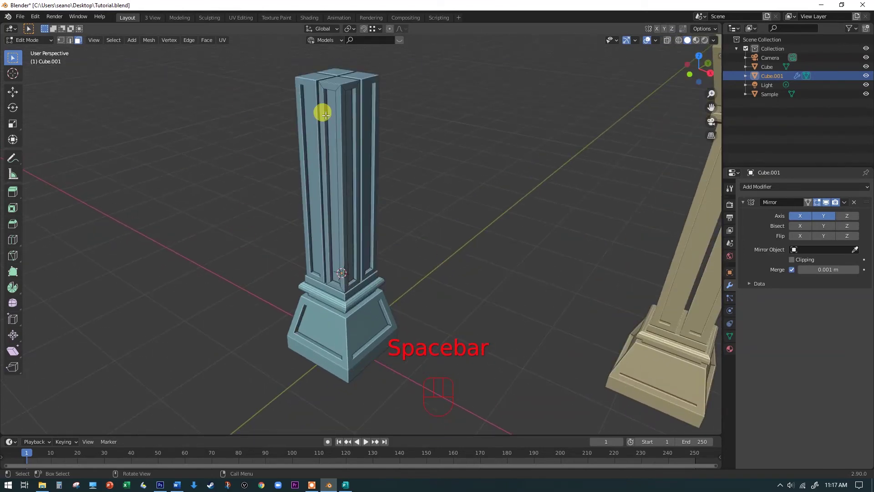
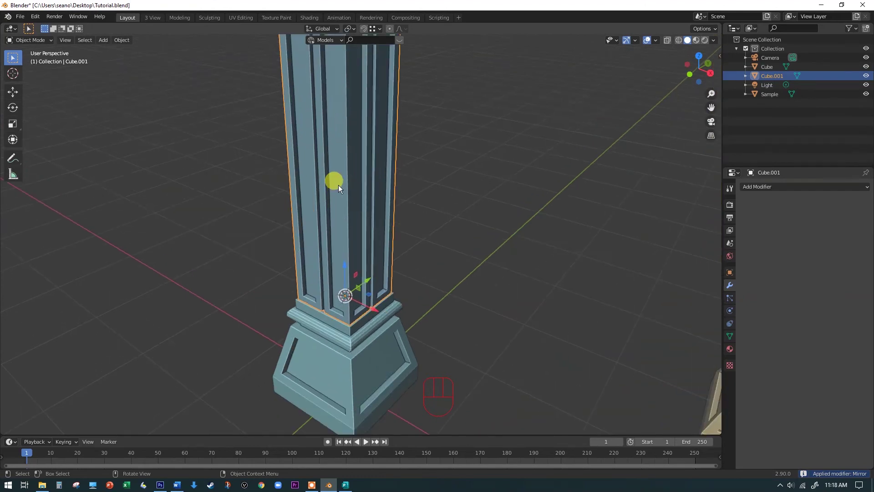
Enter mesh editing on the Cube.001 shaft, undo the trial change to its central edge, and view the whole scene
{"action": "key", "text": "Tab"}
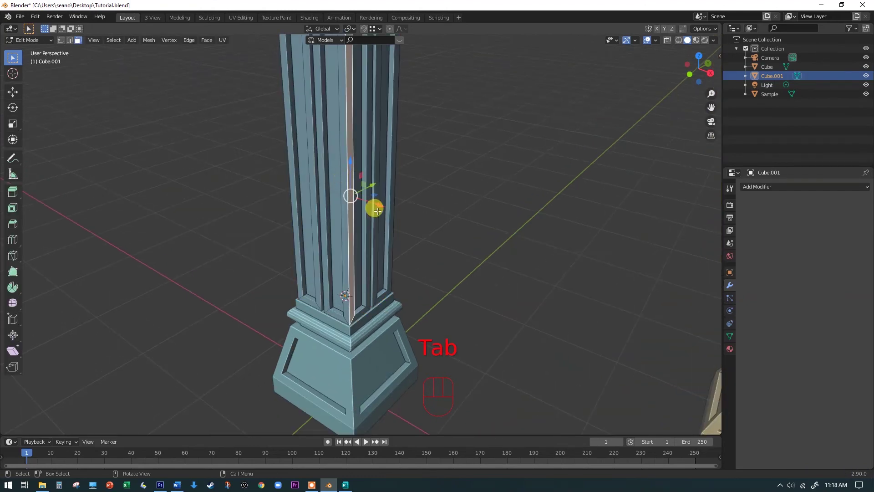
{"action": "left_click_drag", "start_coordinate": [384, 208], "coordinate": [442, 234]}
{"action": "left_click_drag", "start_coordinate": [481, 237], "coordinate": [469, 239]}
{"action": "key", "text": "ctrl+z"}
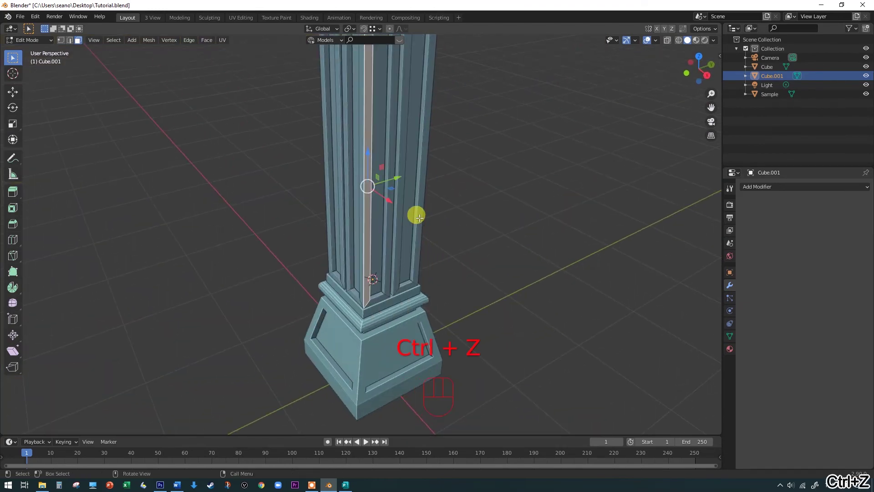
{"action": "left_click", "coordinate": [451, 215]}
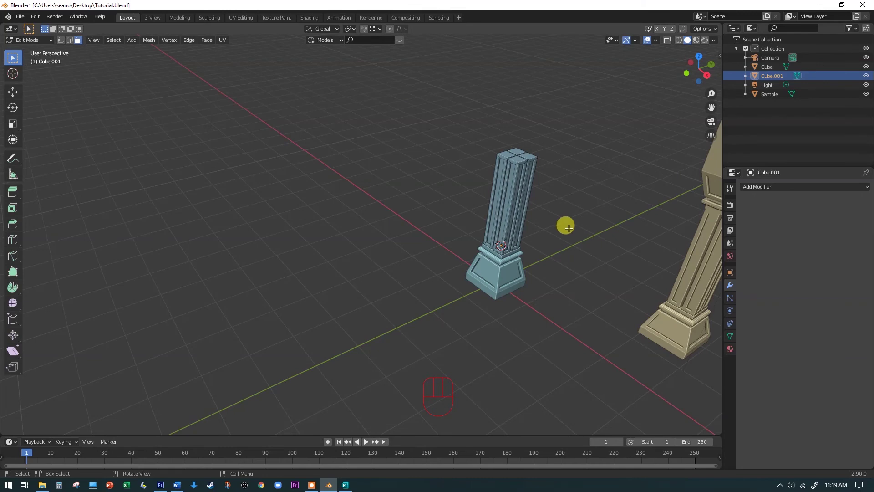
{"action": "middle_click", "coordinate": [578, 239]}
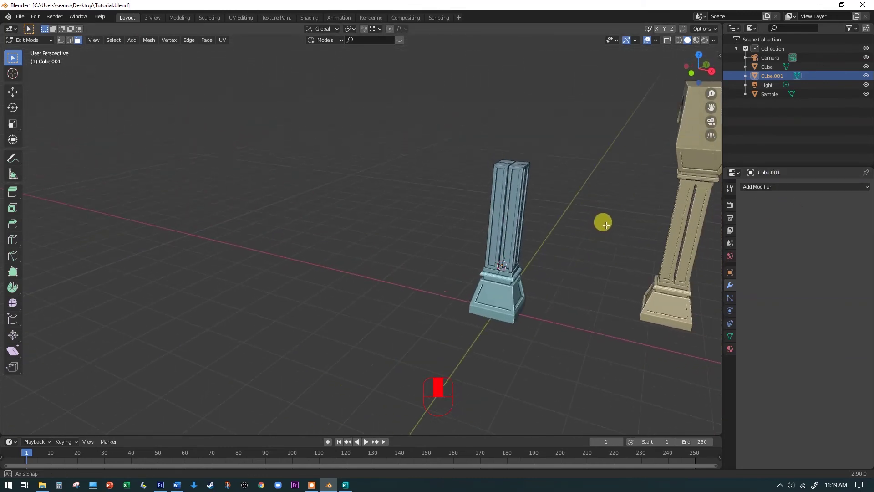
Switch to the flat front orthographic view and finish editing, returning to object mode
{"action": "key", "text": "space"}
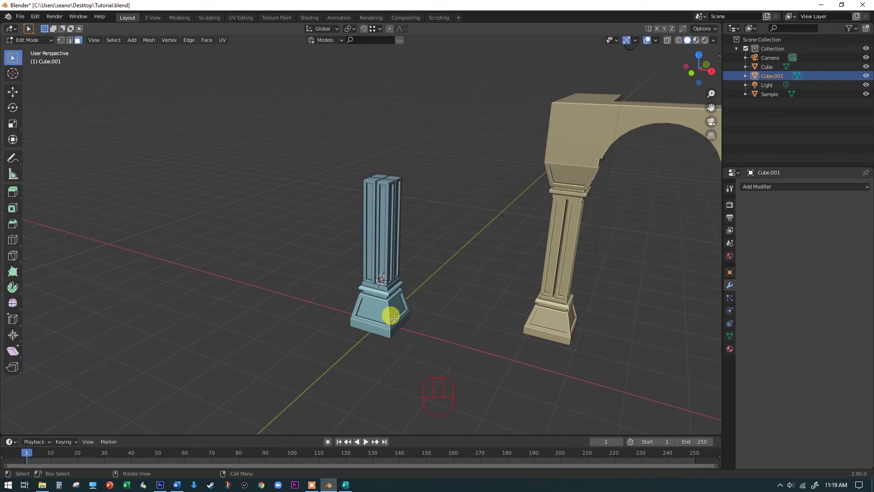
{"action": "key", "text": "KP_1"}
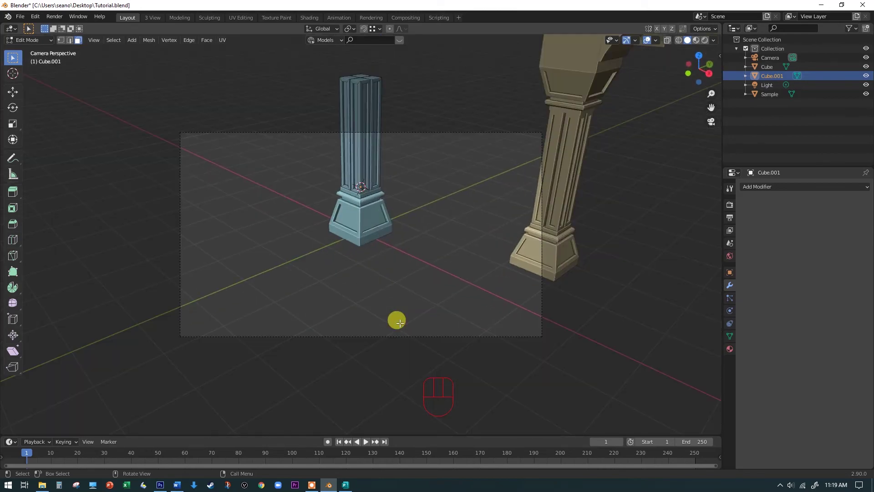
{"action": "key", "text": "KP_7"}
{"action": "key", "text": "KP_1"}
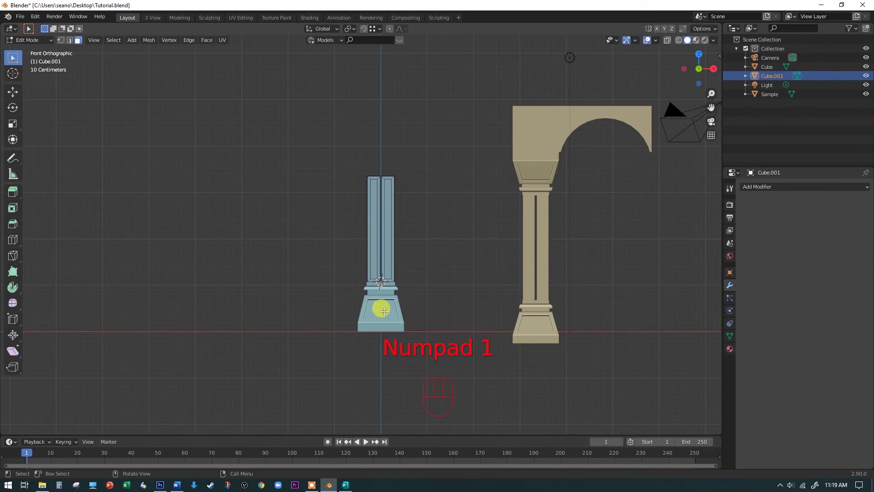
{"action": "key", "text": "Tab"}
Select the column base Cube and duplicate it as Cube.002 in front view
{"action": "left_click", "coordinate": [386, 319]}
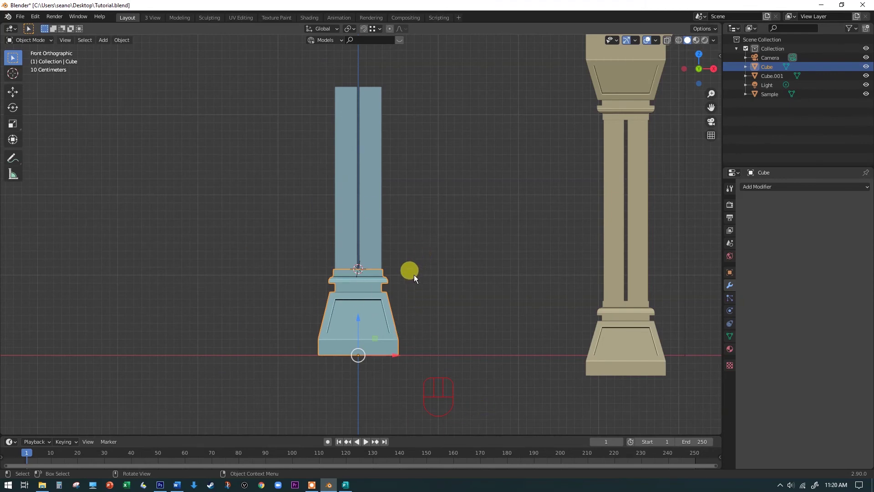
{"action": "left_click_drag", "start_coordinate": [431, 249], "coordinate": [370, 272]}
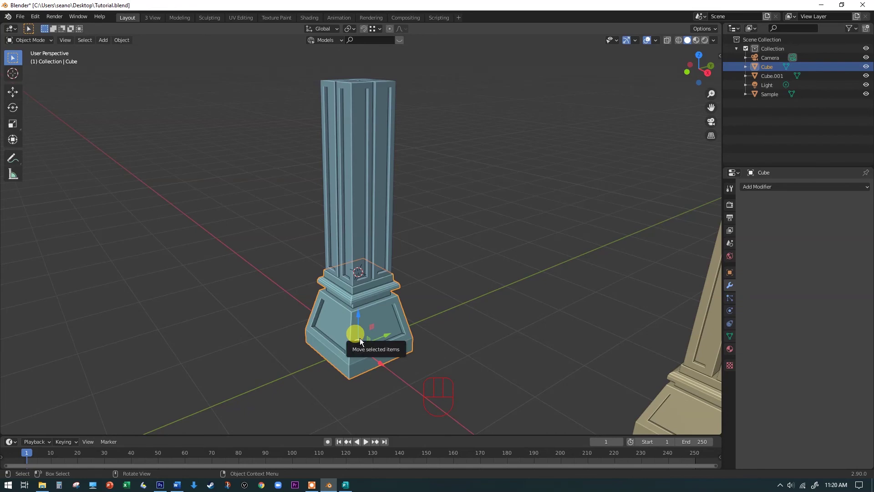
{"action": "key", "text": "KP_1"}
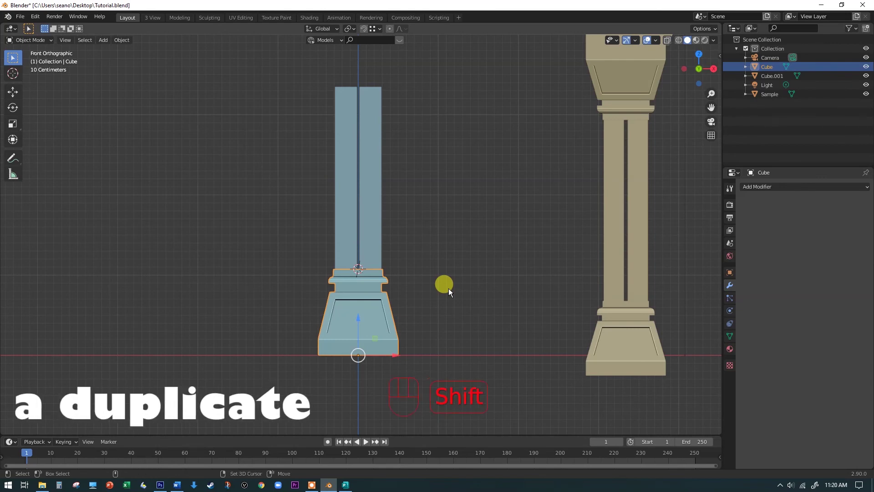
{"action": "key", "text": "shift+d"}
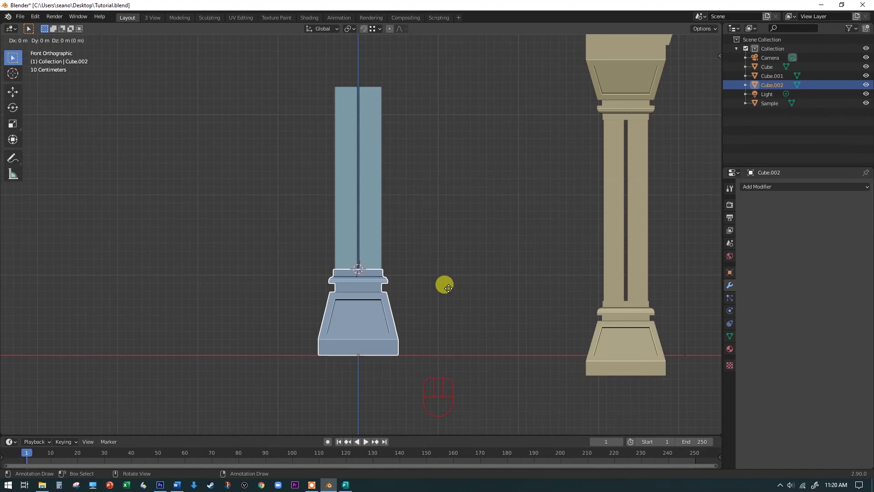
Rotate the duplicate base 180 degrees and move it up onto the top of the shaft
{"action": "key", "text": "r"}
{"action": "key", "text": "1"}
{"action": "key", "text": "8"}
{"action": "type", "text": "R 1 8 0"}
{"action": "key", "text": "Return"}
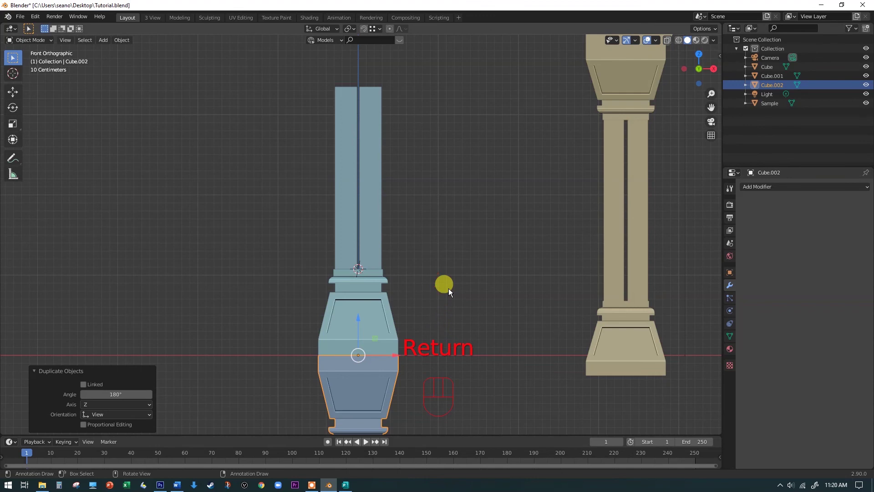
{"action": "left_click_drag", "start_coordinate": [361, 322], "coordinate": [406, 364]}
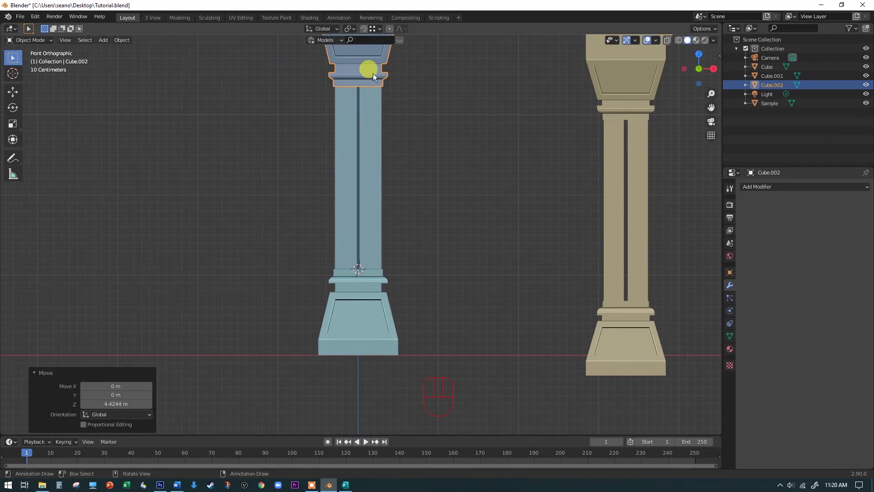
{"action": "key", "text": "space"}
Fine-tune the capital's height so it rests on the shaft, then view the whole column
{"action": "left_click", "coordinate": [384, 64]}
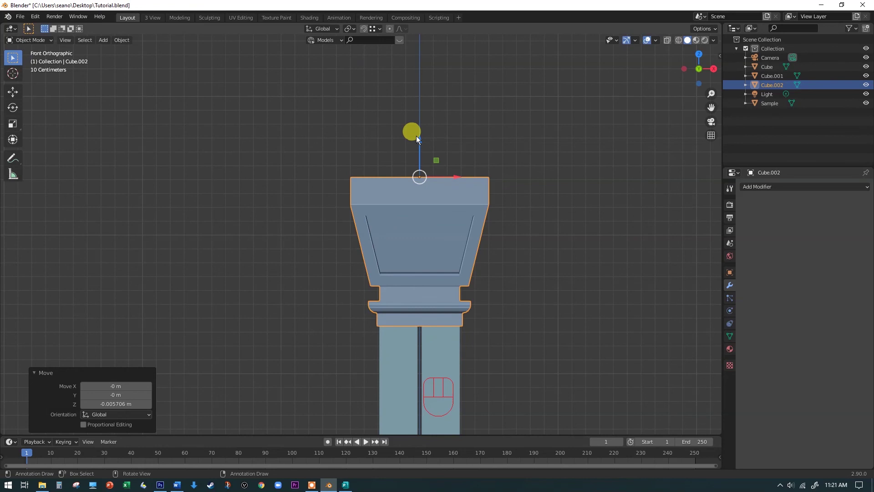
{"action": "left_click", "coordinate": [420, 137]}
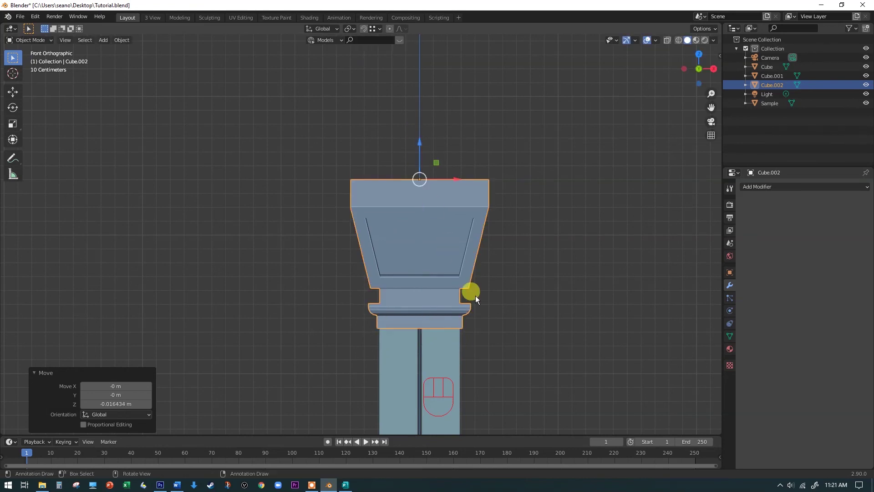
{"action": "key", "text": "space"}
{"action": "key", "text": "space"}
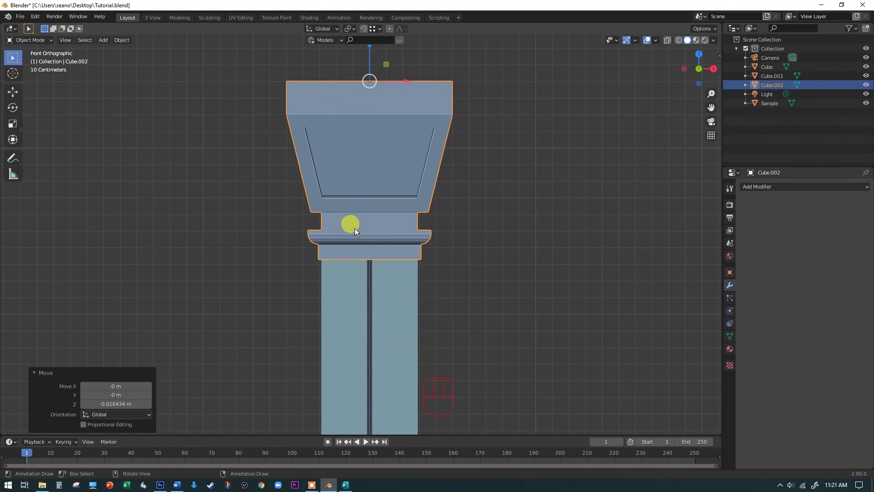
{"action": "left_click_drag", "start_coordinate": [373, 51], "coordinate": [372, 42]}
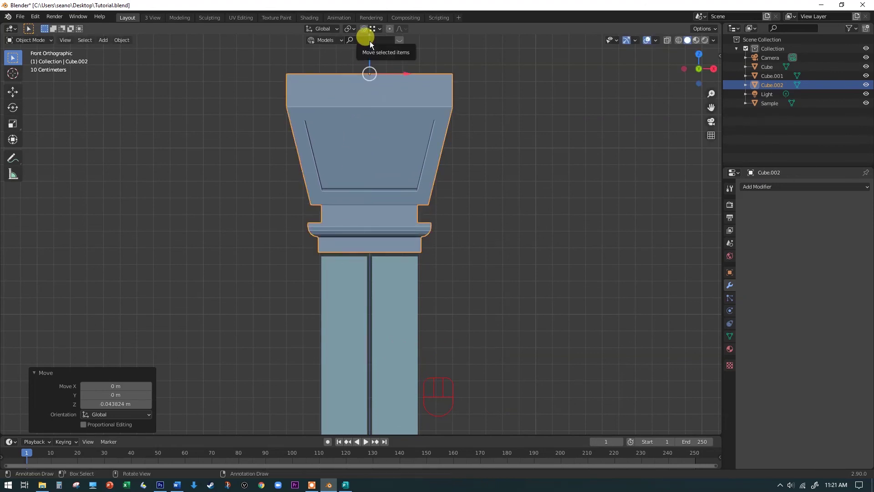
{"action": "left_click_drag", "start_coordinate": [371, 49], "coordinate": [372, 56]}
{"action": "left_click_drag", "start_coordinate": [452, 199], "coordinate": [466, 230]}
{"action": "left_click_drag", "start_coordinate": [474, 236], "coordinate": [479, 225]}
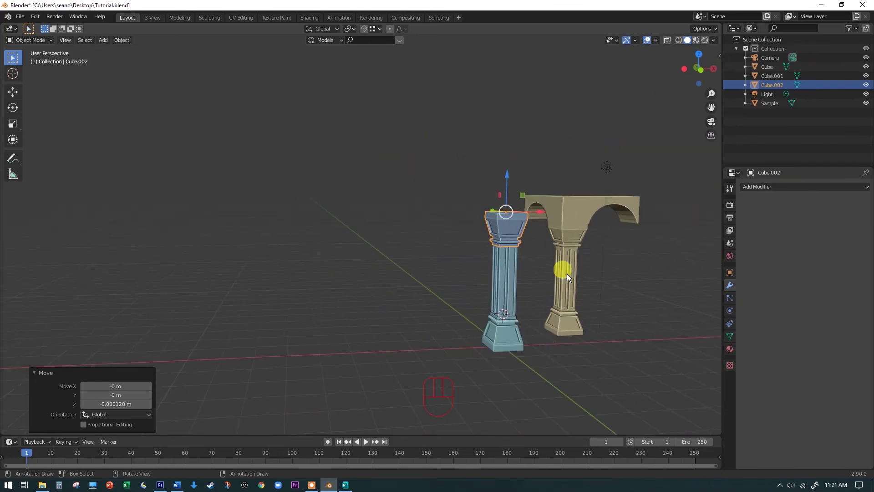
{"action": "left_click_drag", "start_coordinate": [574, 284], "coordinate": [560, 273]}
Move the Sample arch up about 0.25 m and compare it against the new capital
{"action": "key", "text": "KP_1"}
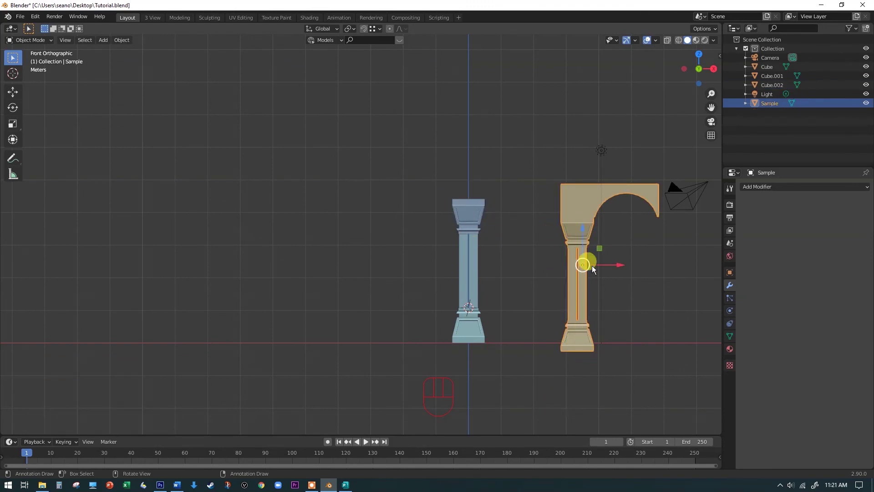
{"action": "left_click_drag", "start_coordinate": [583, 234], "coordinate": [512, 225]}
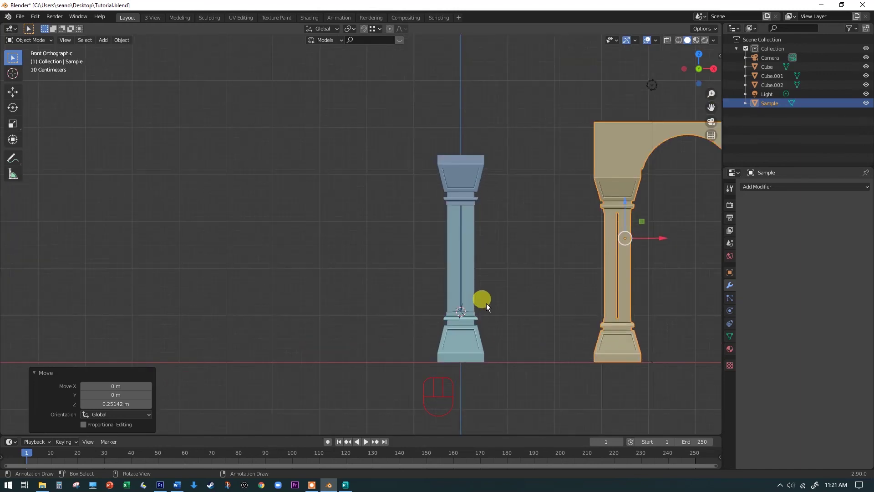
{"action": "left_click_drag", "start_coordinate": [499, 287], "coordinate": [453, 307]}
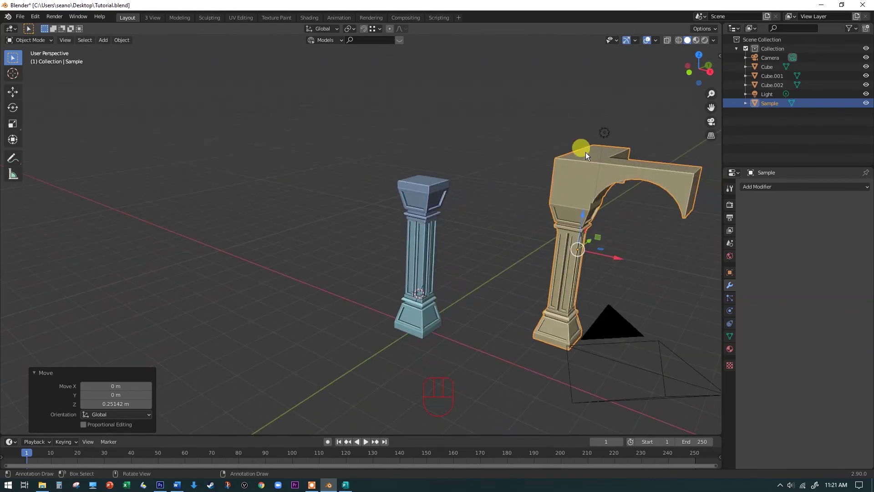